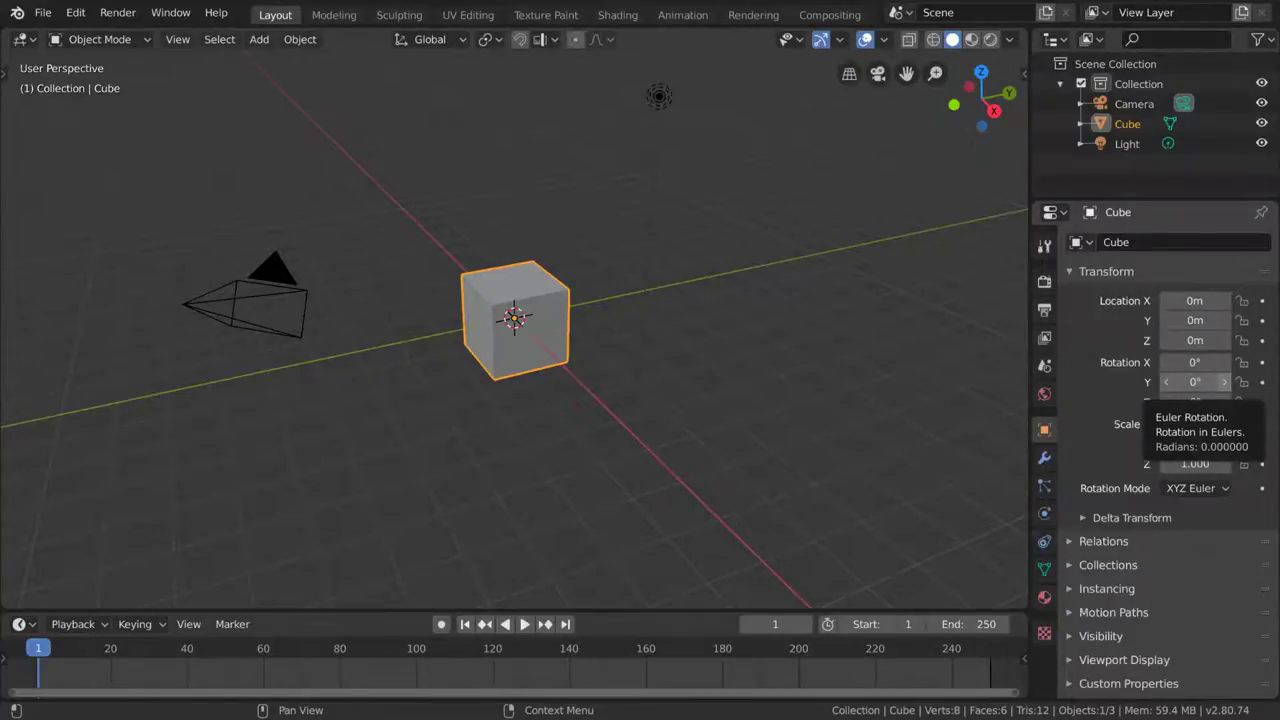
# Step: In the Shading workspace, add wood_planks_03-color.png from _Textures as an image node feeding Base Color
pyautogui.click(622, 17)
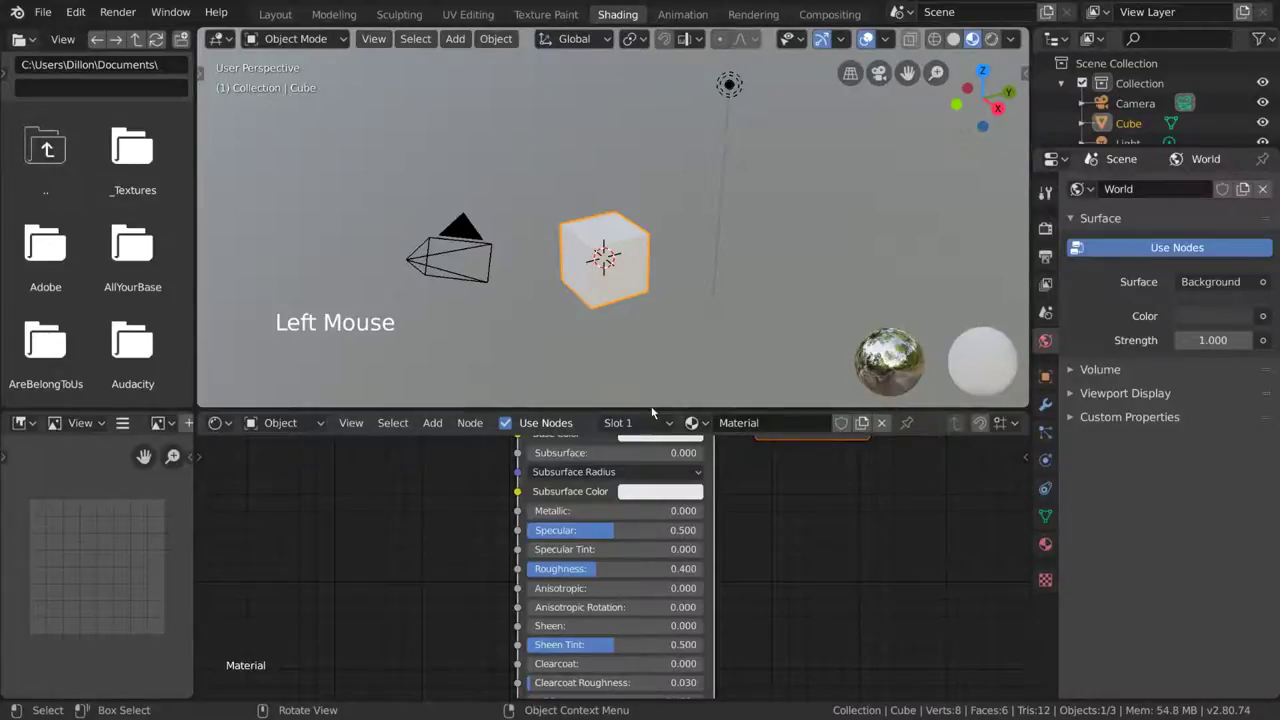
pyautogui.click(159, 175)
pyautogui.click(151, 224)
pyautogui.click(144, 240)
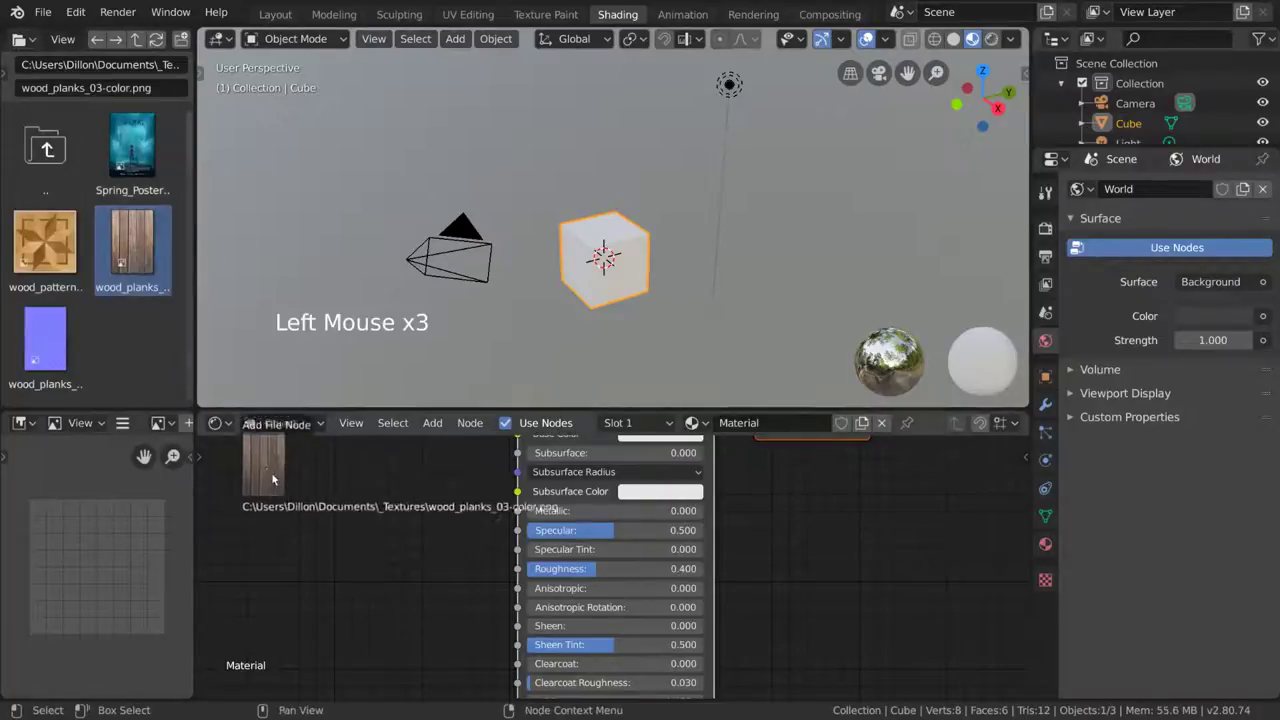
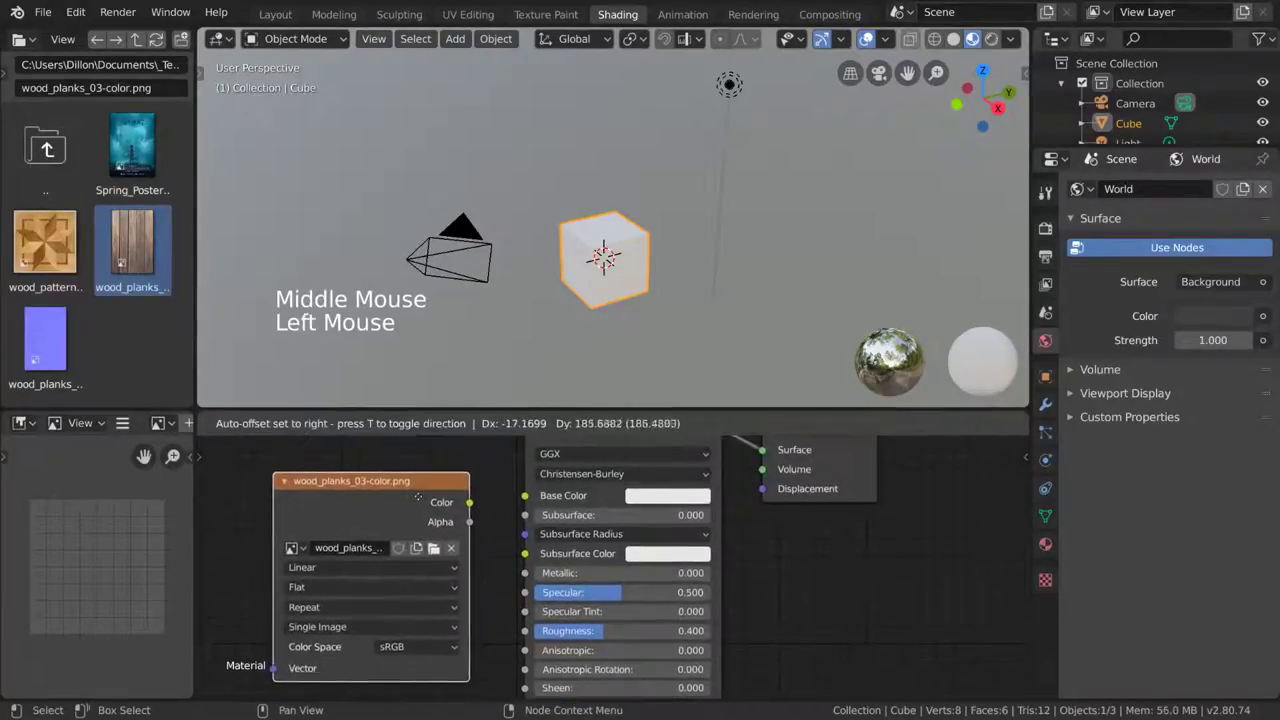
# Step: Select the cube, enter Edit Mode, switch the left editor to UV Editor and unwrap all faces
pyautogui.click(472, 503)
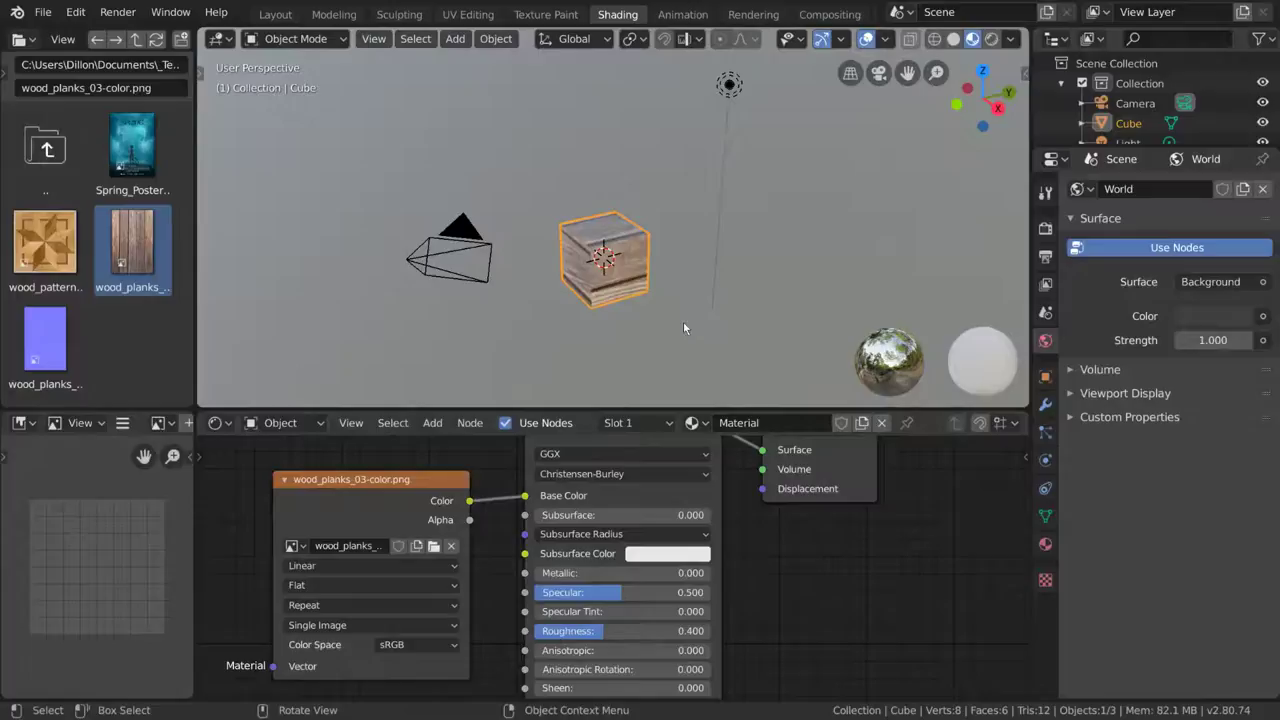
pyautogui.press('Tab')
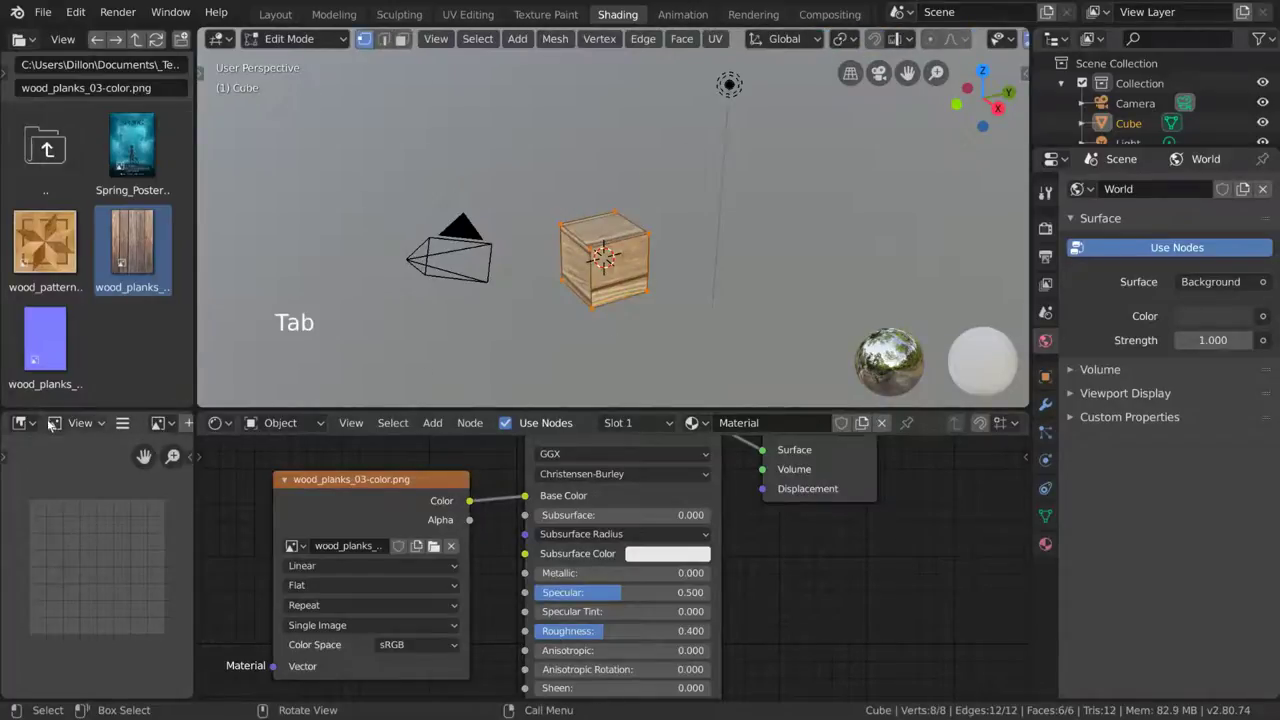
pyautogui.click(36, 423)
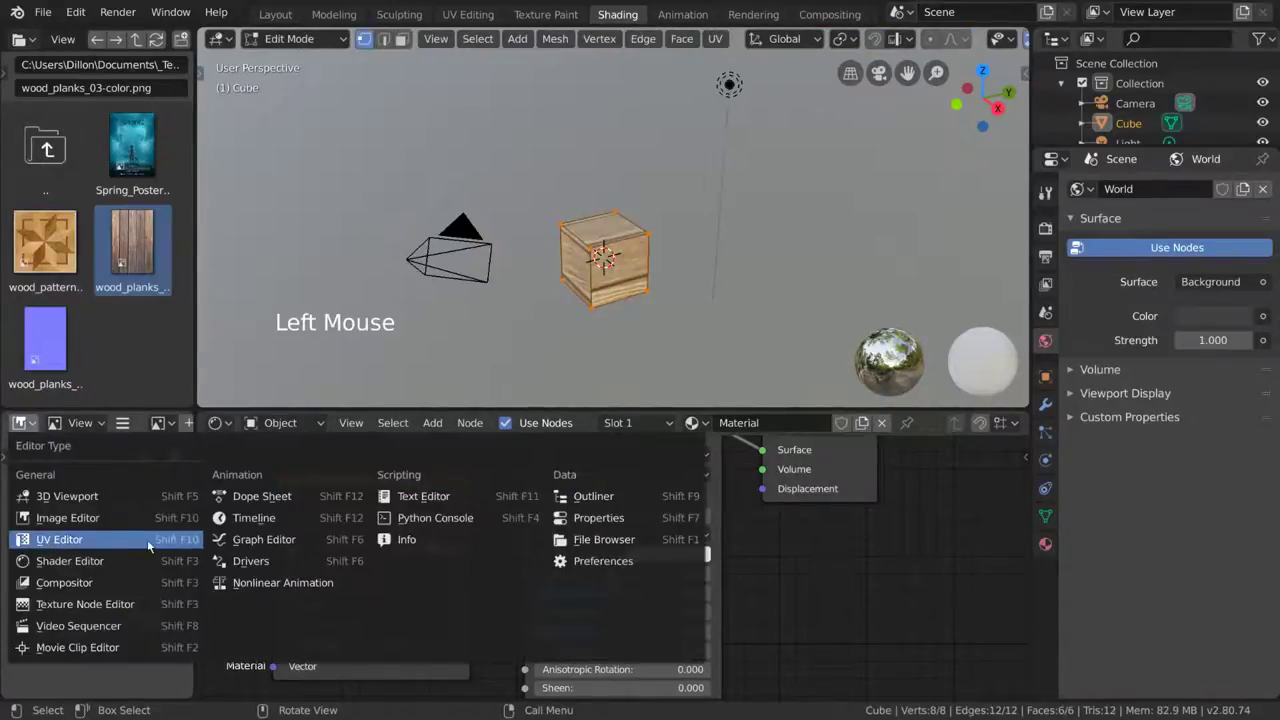
pyautogui.scroll(-3)
pyautogui.press('a')
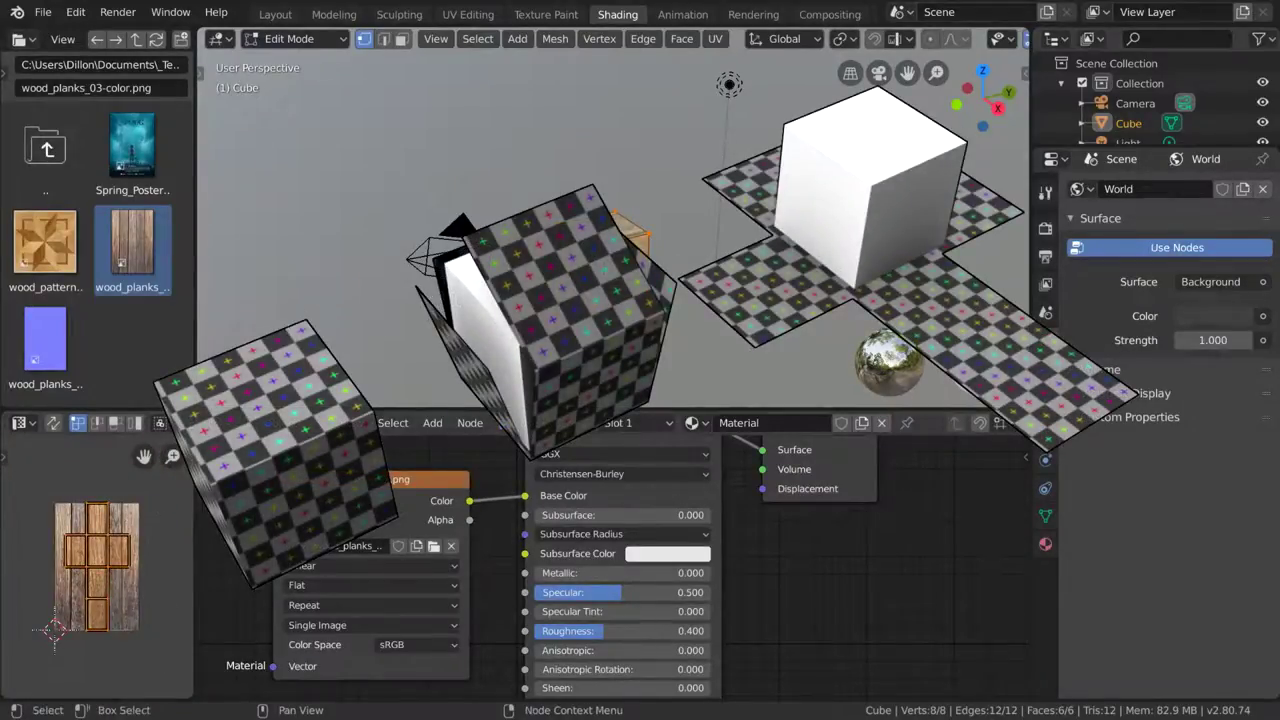
pyautogui.press('Tab')
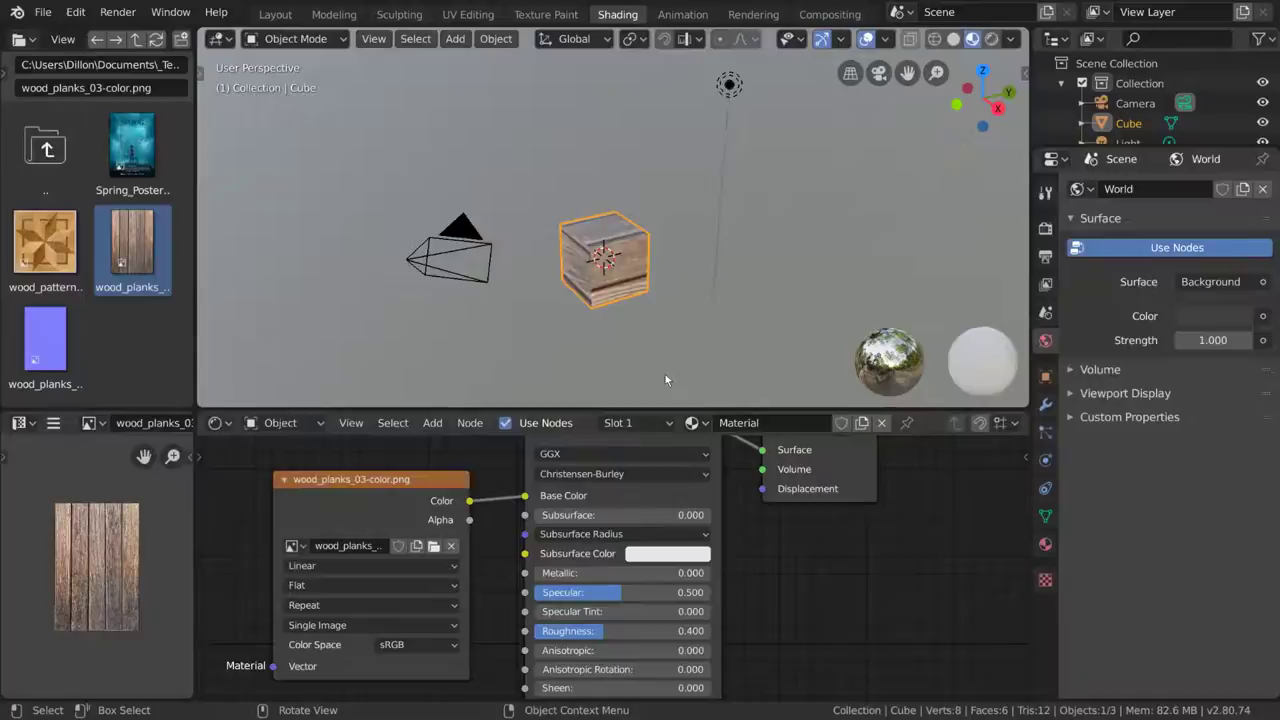
# Step: Re-enter Edit Mode, reselect all faces, scale the UV layout onto the texture and return to Object Mode
pyautogui.press('Tab')
pyautogui.press('s')
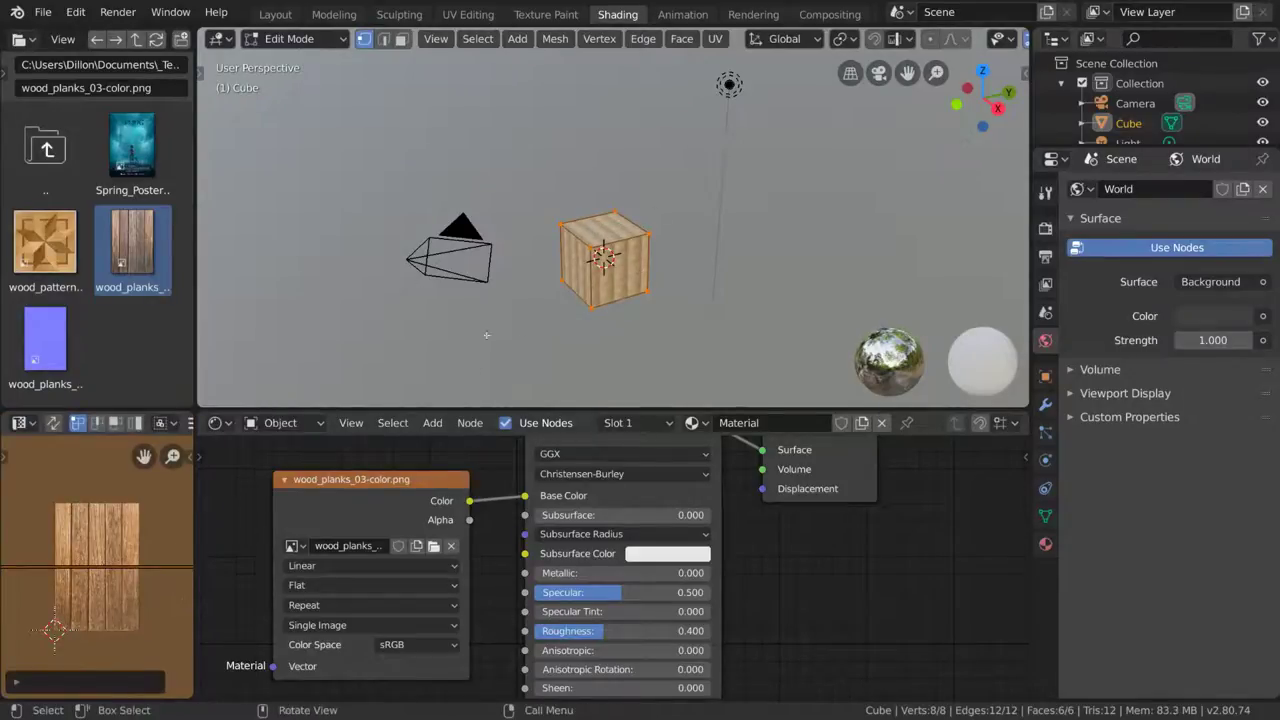
pyautogui.press('ctrl+z')
pyautogui.press('s')
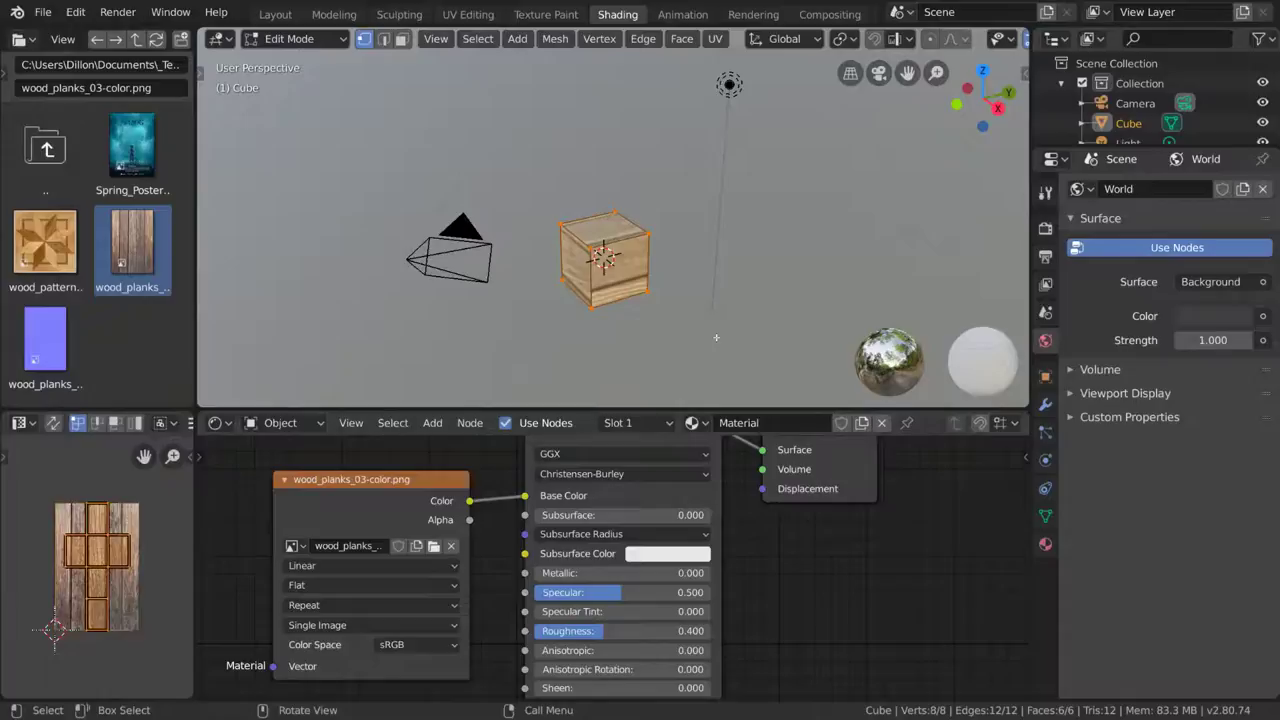
pyautogui.press('Tab')
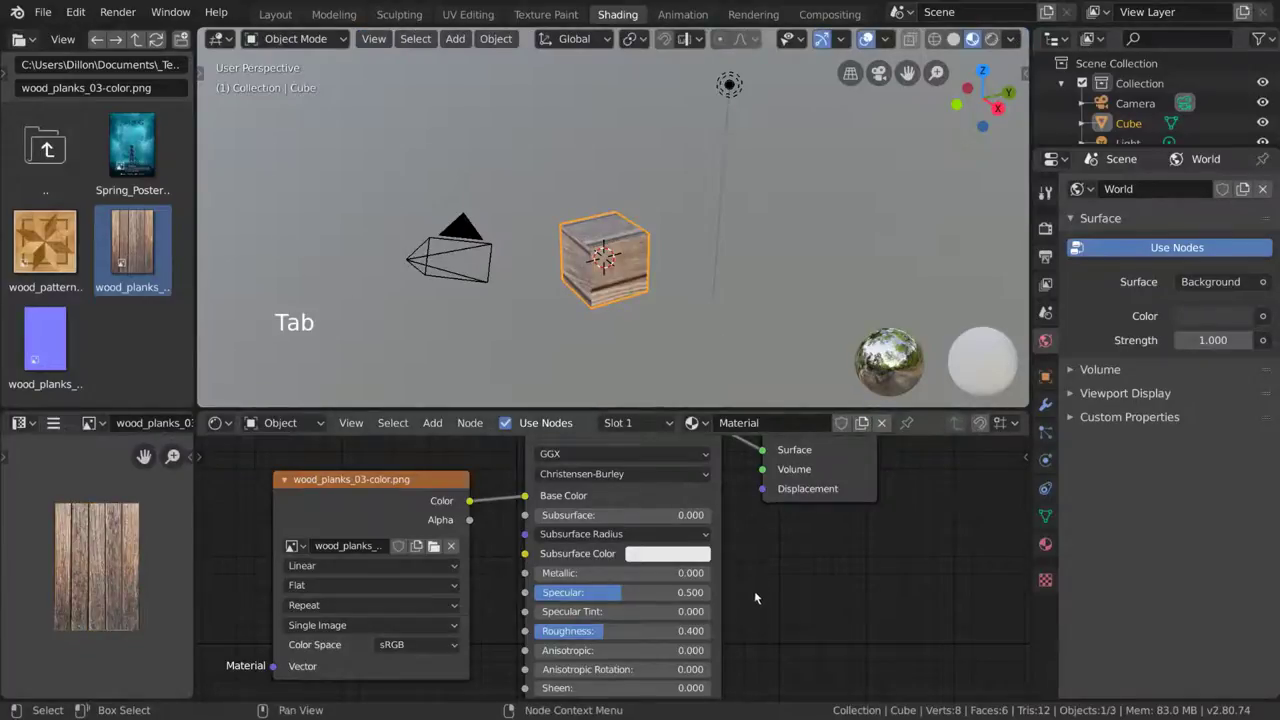
# Step: Link the Image Texture's Alpha output to the Principled BSDF's Alpha input
pyautogui.middleClick(756, 582)
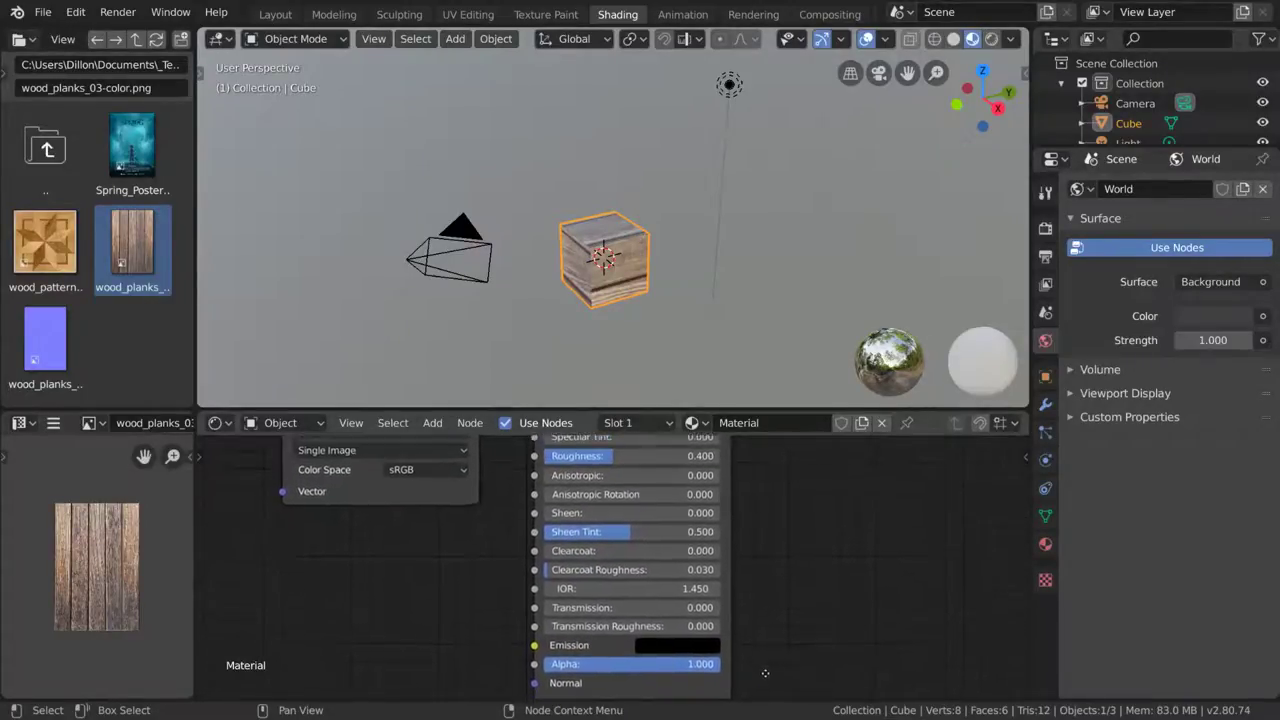
pyautogui.scroll(-3)
pyautogui.middleClick(736, 564)
pyautogui.scroll(-3)
pyautogui.click(530, 446)
pyautogui.scroll(-3)
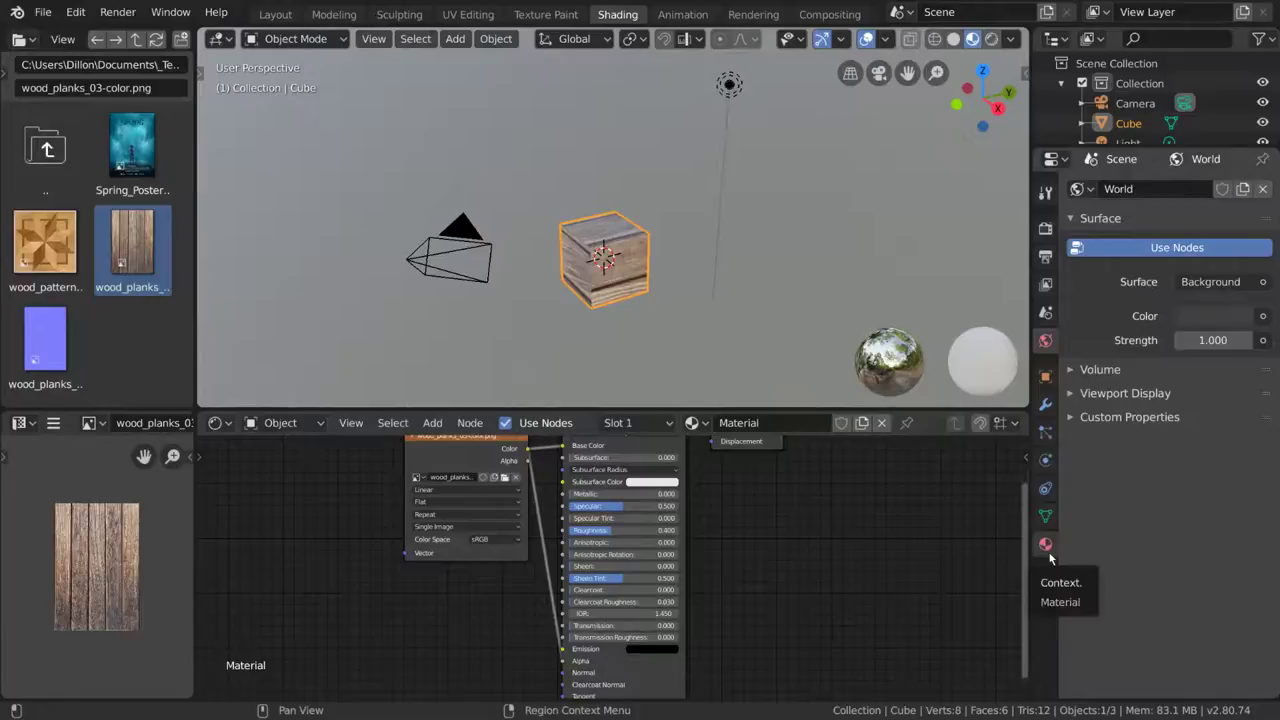
# Step: In Material Properties Settings, set the Blend Mode to Alpha Blend with Show Backface on
pyautogui.click(1050, 552)
pyautogui.scroll(-3)
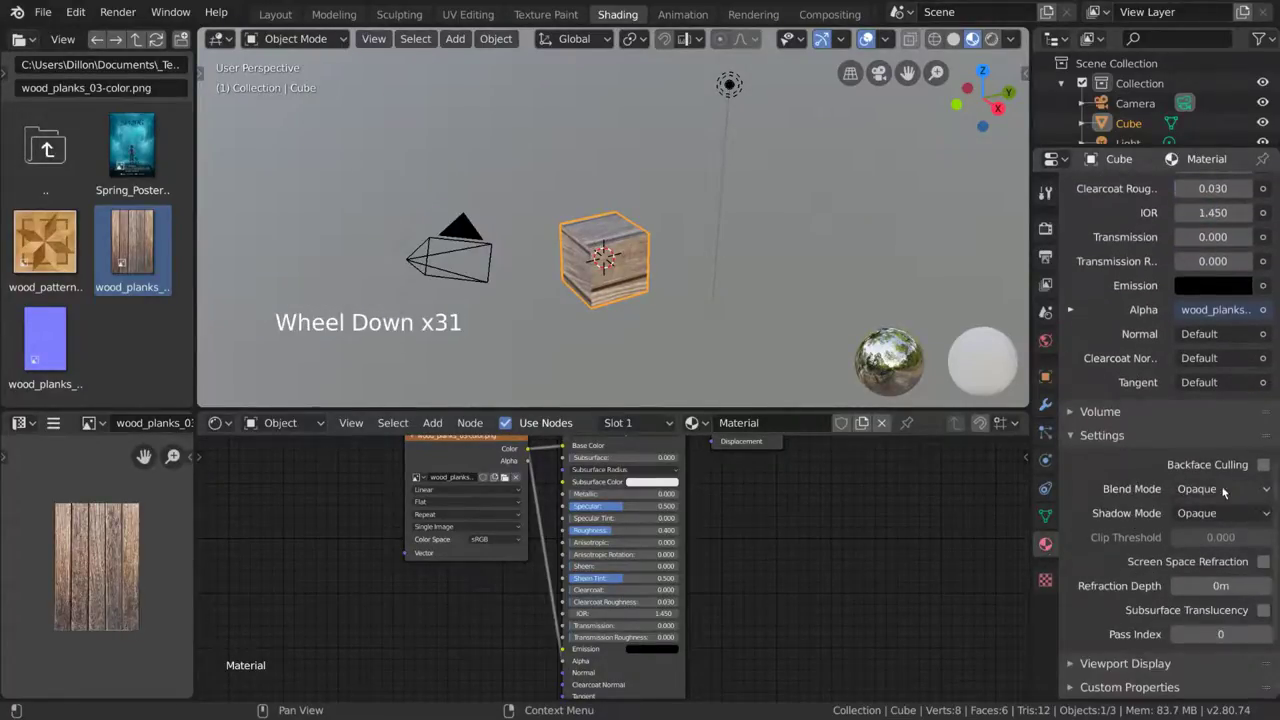
pyautogui.click(1238, 490)
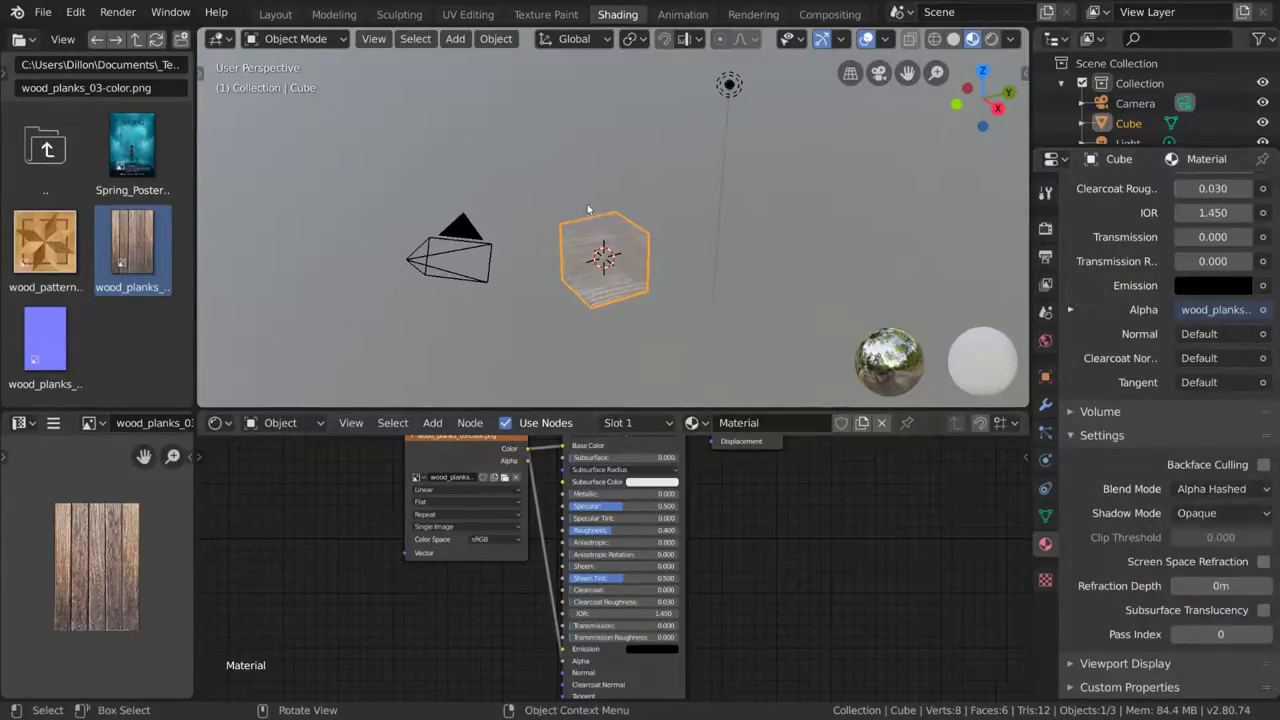
pyautogui.click(1249, 492)
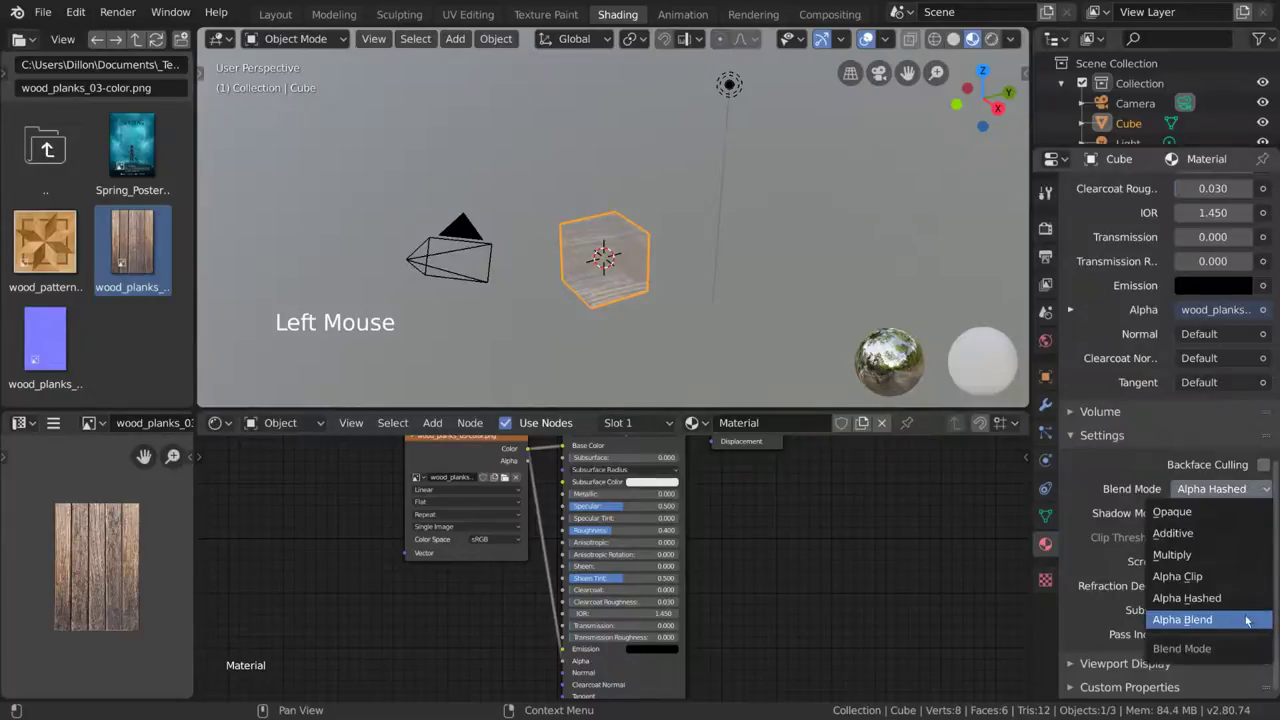
pyautogui.scroll(3)
# Step: Orbit around the cube to inspect its translucent wood-planks texture from several sides
pyautogui.middleClick(695, 331)
pyautogui.middleClick(677, 283)
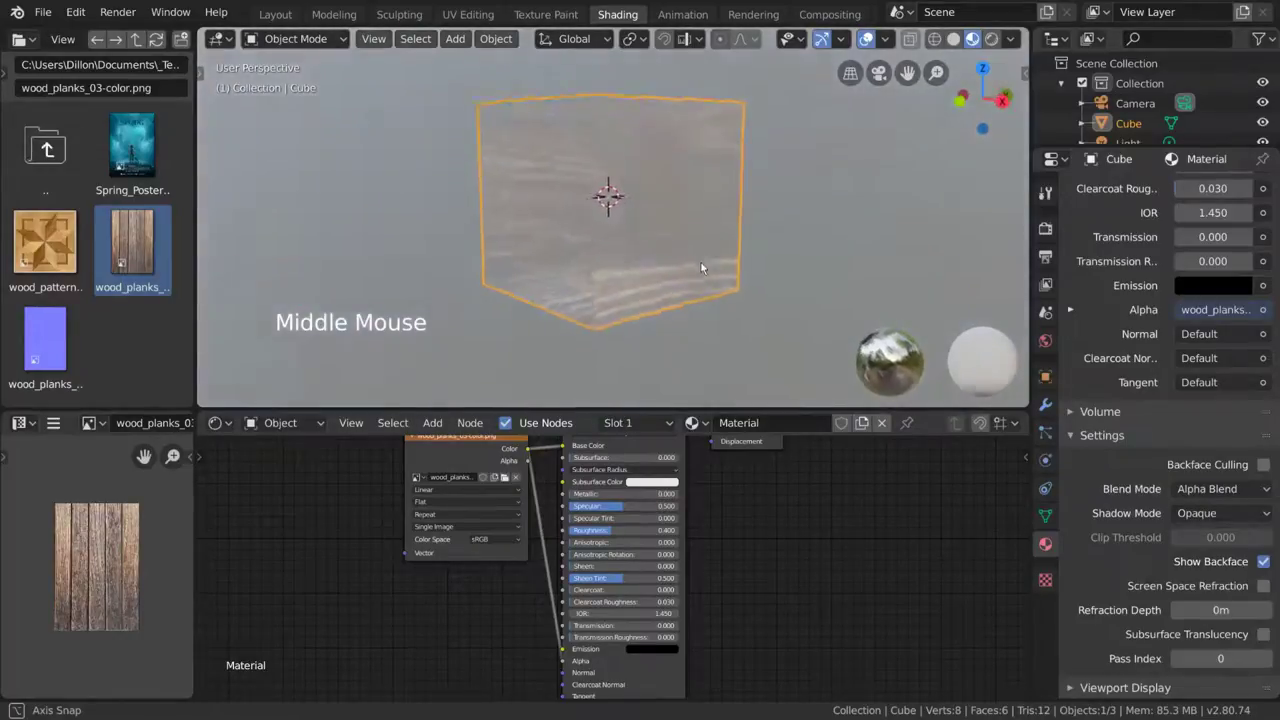
pyautogui.middleClick(691, 297)
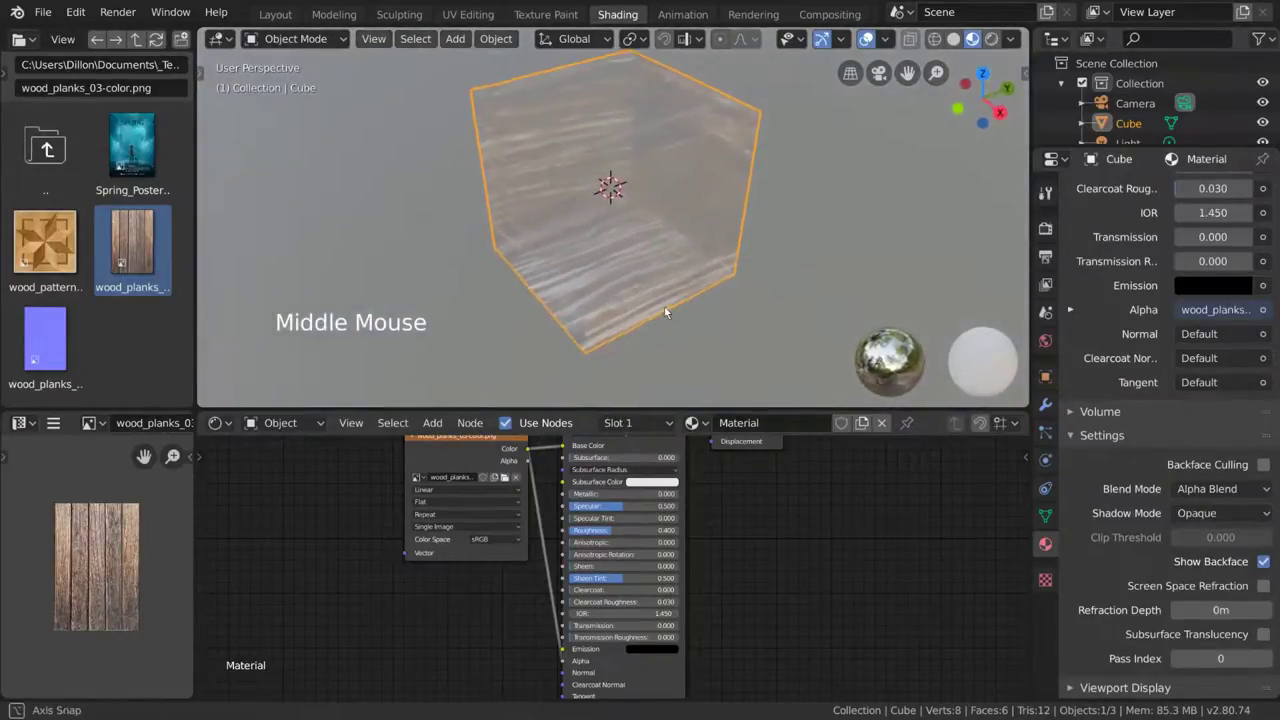
pyautogui.middleClick(709, 292)
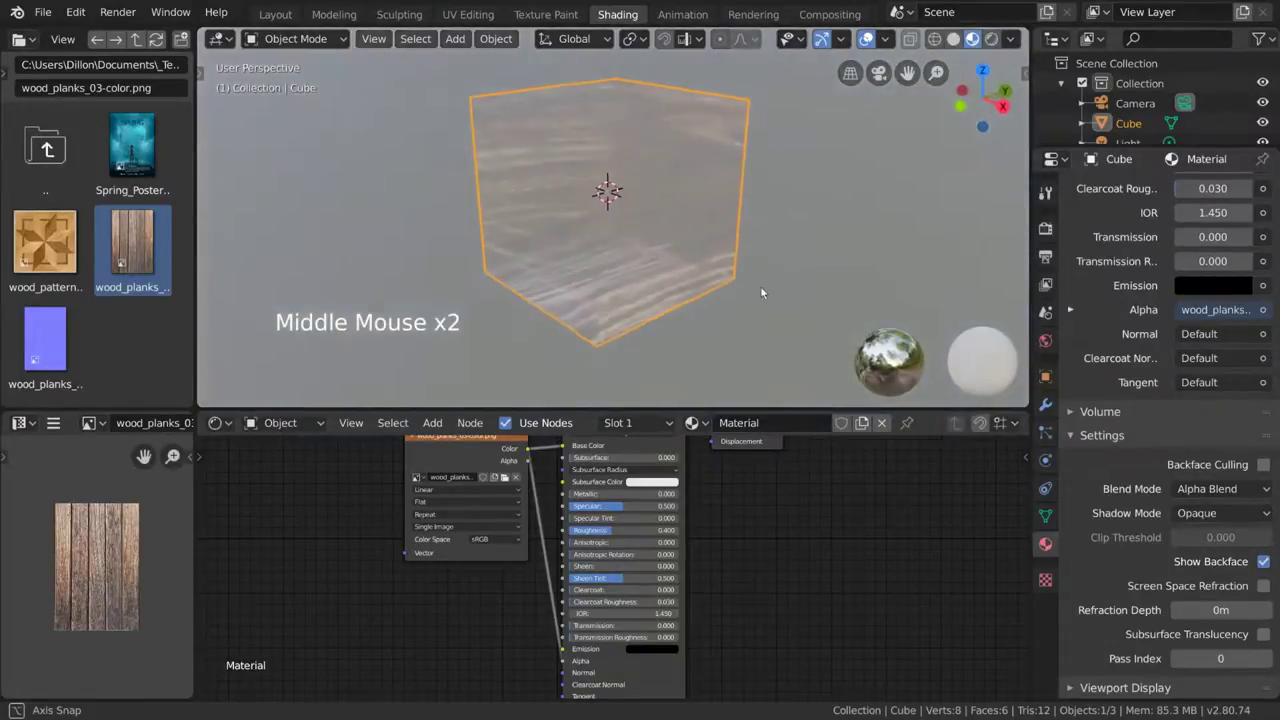
pyautogui.scroll(-3)
pyautogui.middleClick(672, 284)
pyautogui.middleClick(672, 302)
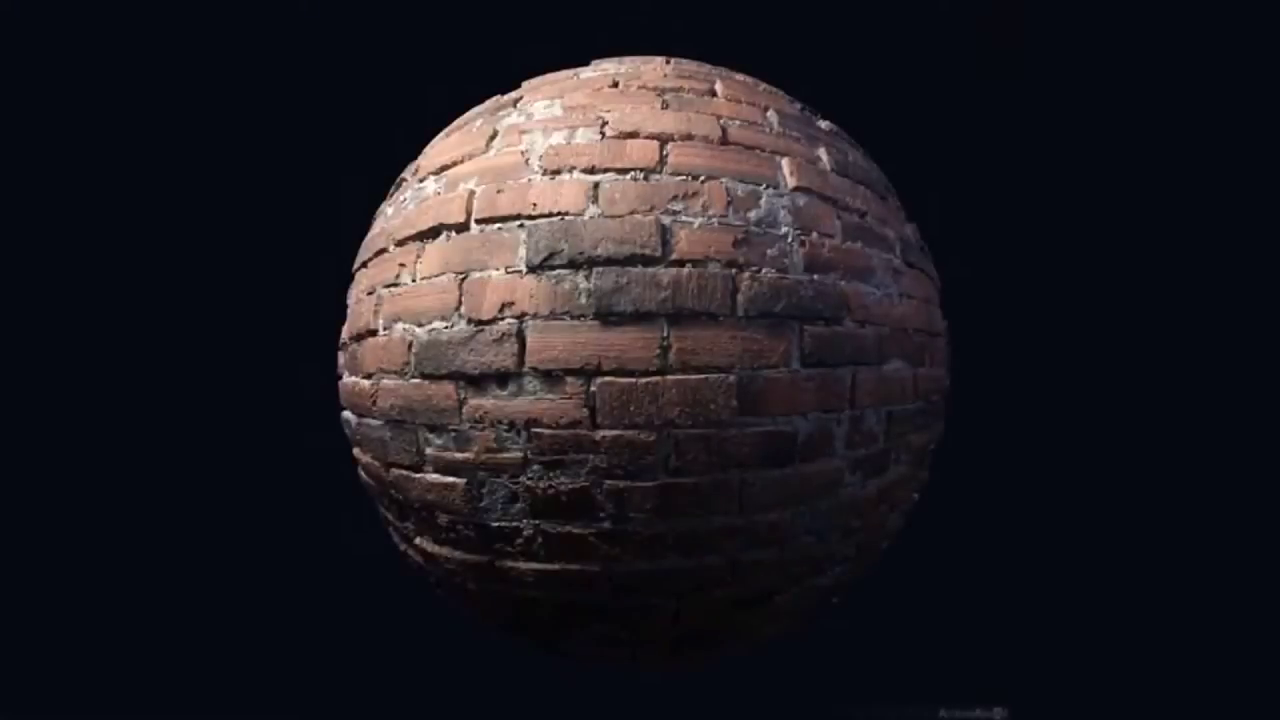